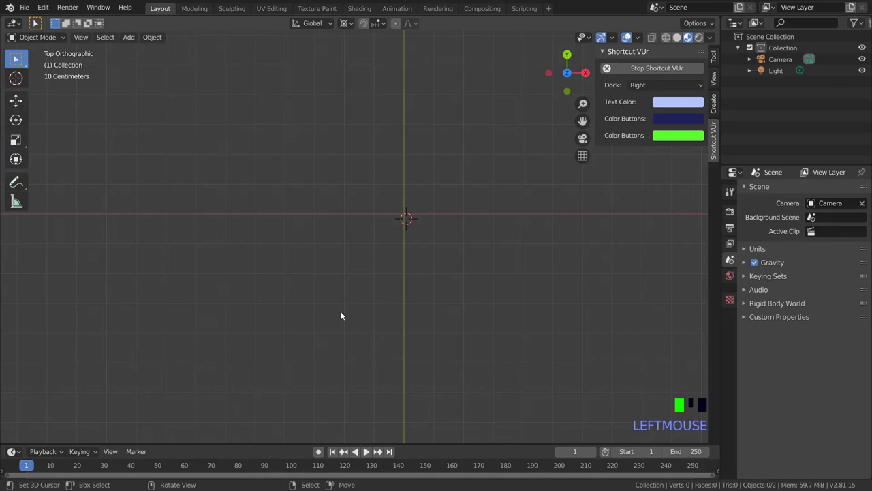
Orbit into a perspective view of the newly added cube and zoom to frame it
scroll(up, 3)
scroll(down, 3)
drag(404, 300, 358, 236)
click(359, 236)
click(364, 238)
scroll(up, 3)
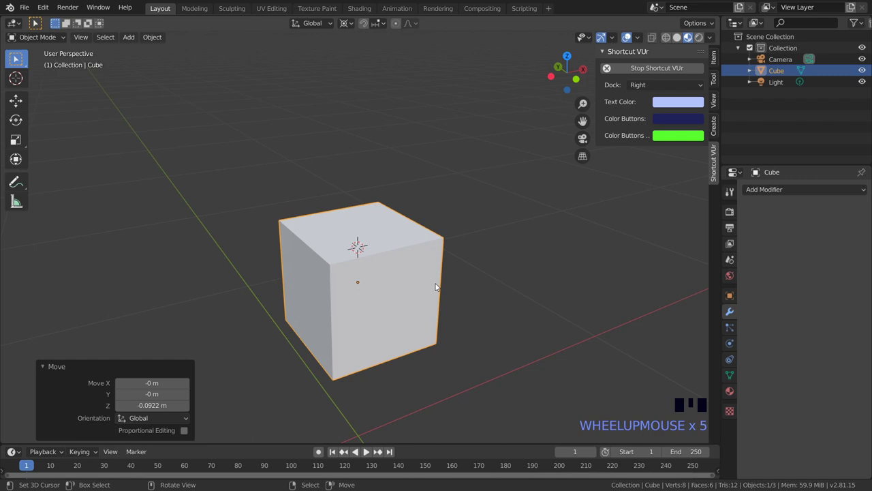
Bevel the selected top edge of the cube into a wide curve with Ctrl+B
key(ctrl+b)
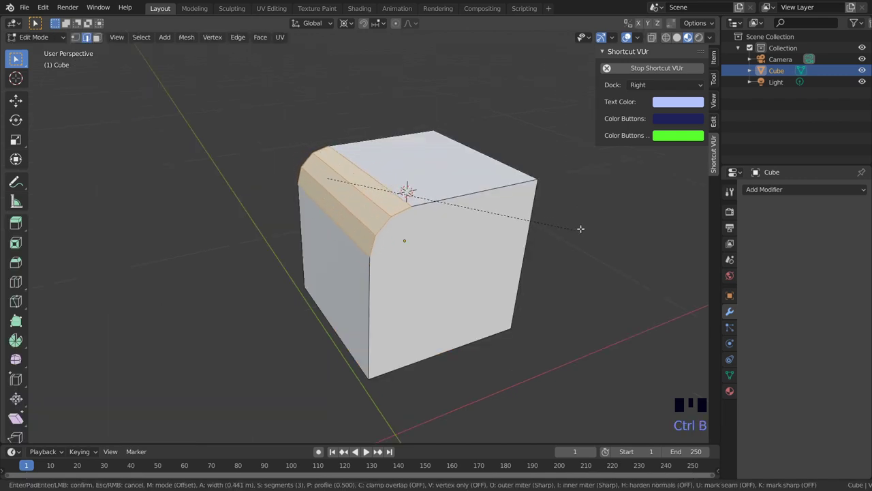
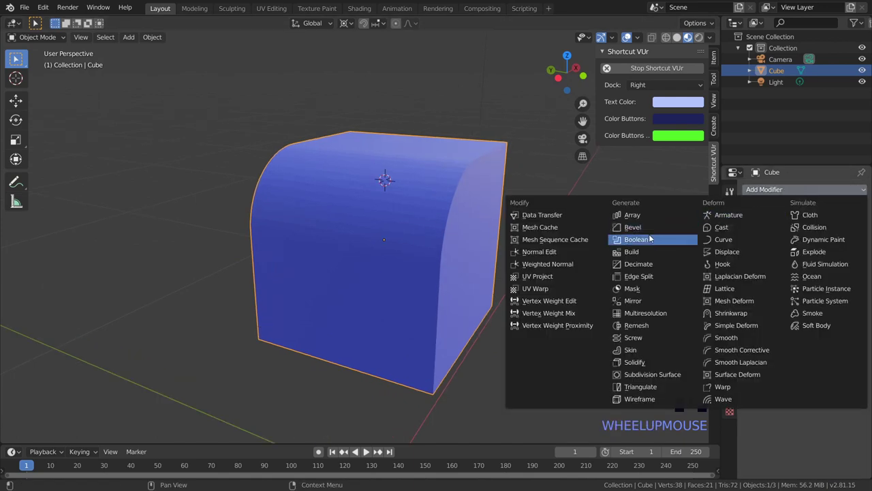
Adjust the Bevel modifier's width and raise its segments to 5 for softly rounded edges
drag(655, 232, 465, 316)
drag(465, 316, 799, 326)
click(799, 325)
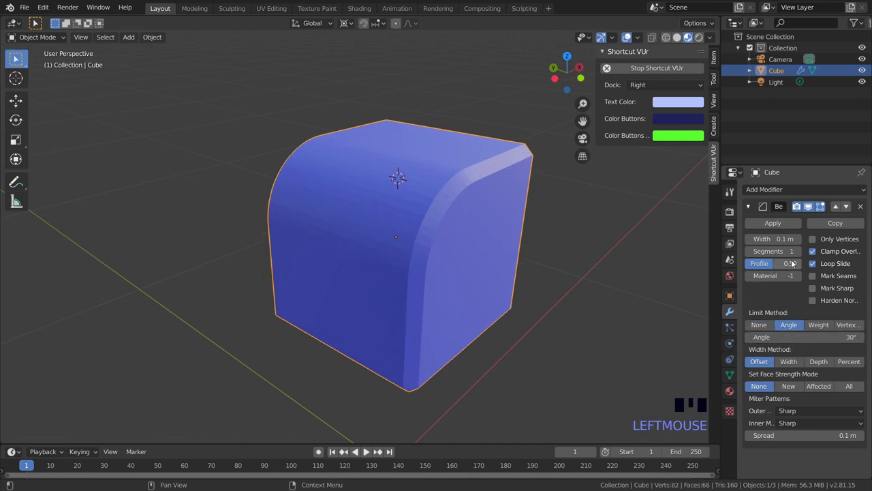
drag(804, 256, 416, 213)
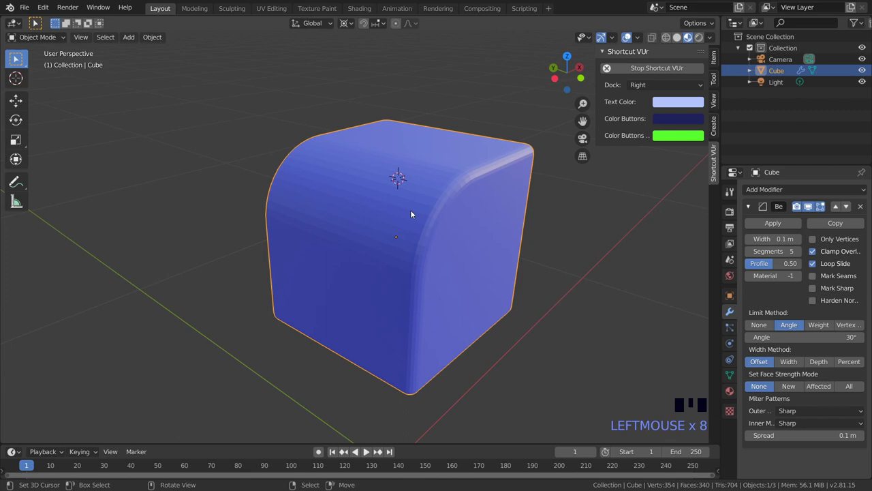
key(w)
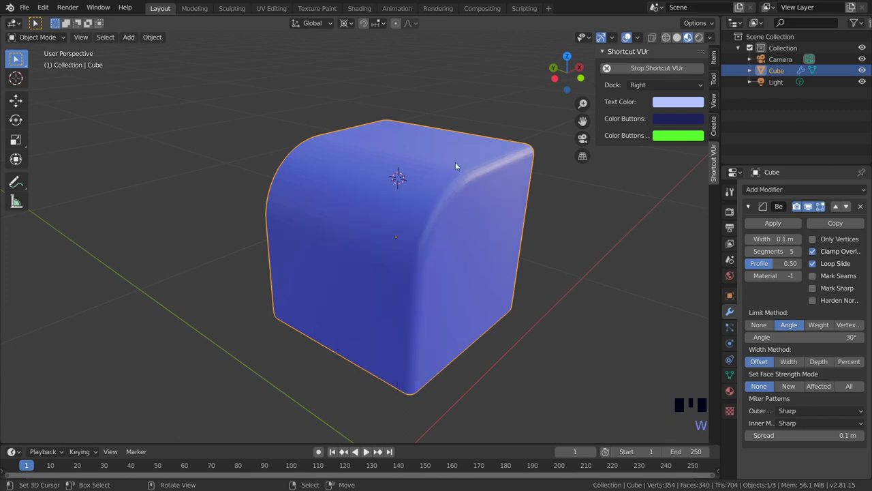
Tune the bevel's segments and 0.50 profile, then orbit back to a three-quarter view of the box
drag(421, 236, 861, 210)
drag(860, 210, 841, 214)
drag(531, 240, 524, 267)
scroll(up, 3)
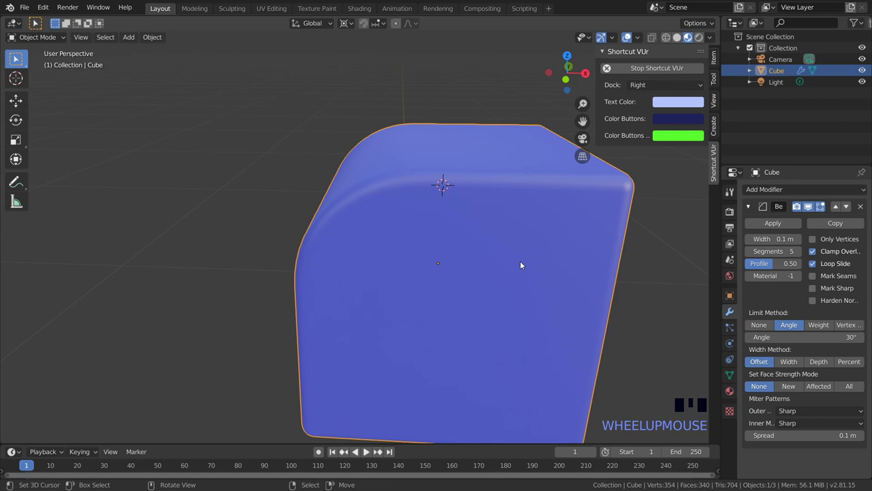
scroll(down, 3)
scroll(up, 3)
scroll(down, 3)
drag(441, 245, 430, 281)
scroll(up, 3)
scroll(down, 3)
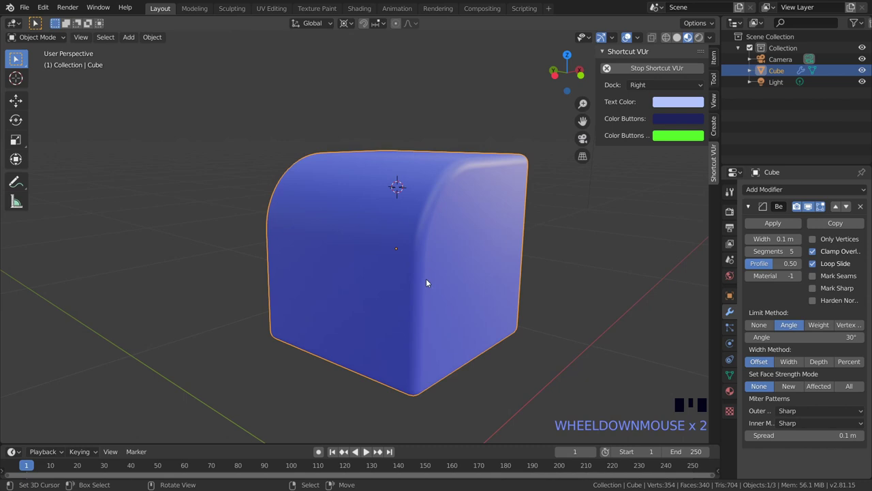
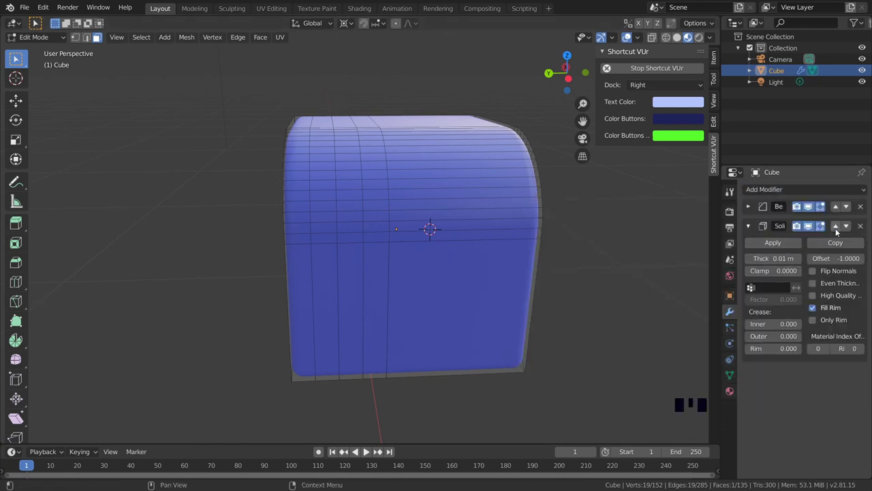
Move the 0.01 m Solidify modifier above Bevel in the stack so the shell is computed first
drag(842, 229, 820, 282)
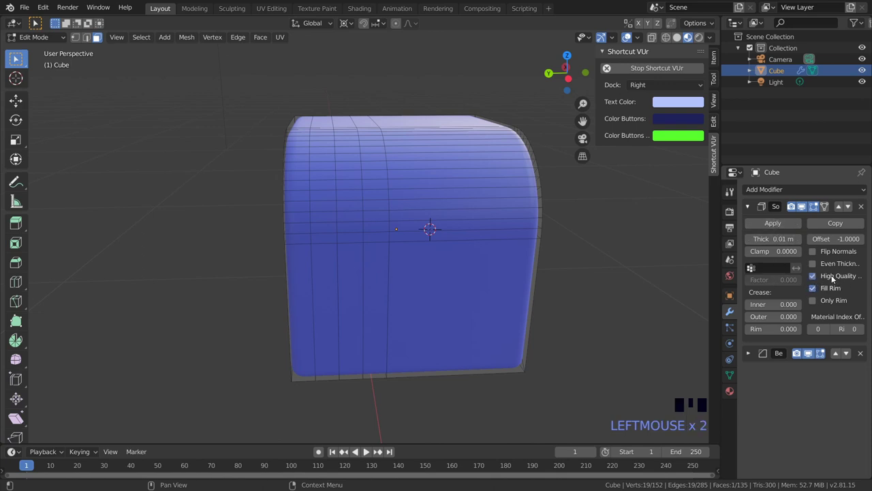
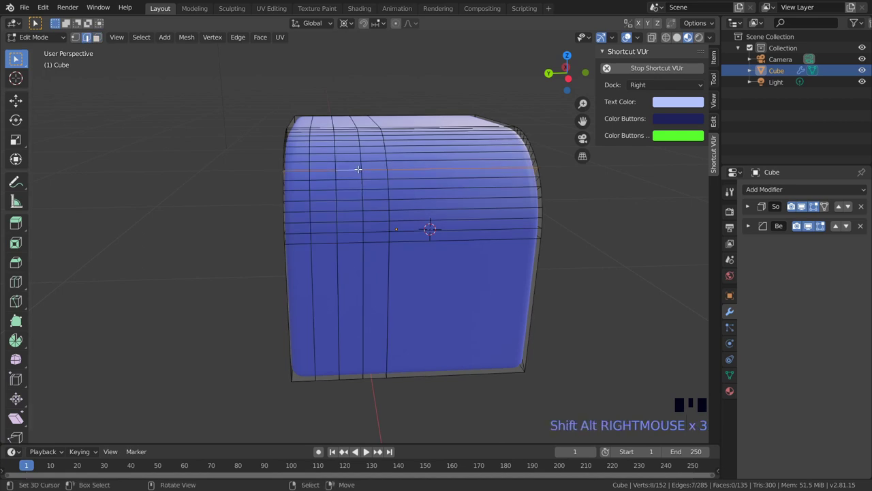
Rip the horizontal front loop into a seam with V and return to Object Mode to check the 0.03 m shell
key(v)
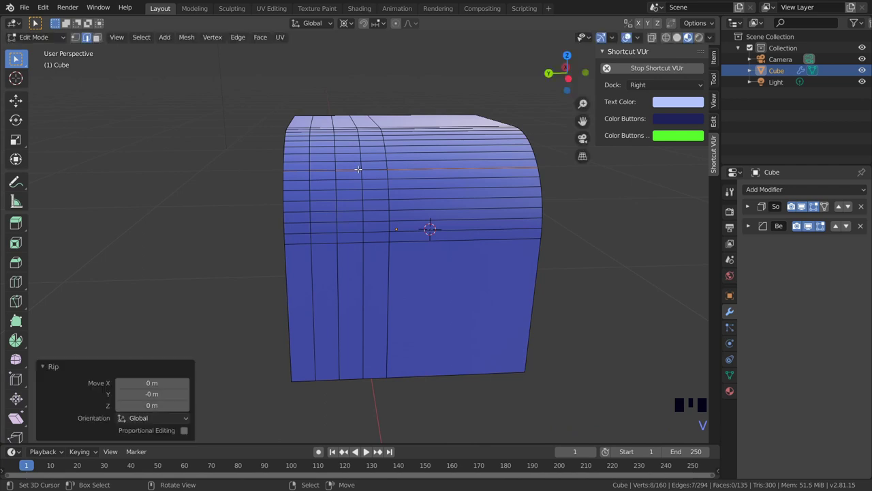
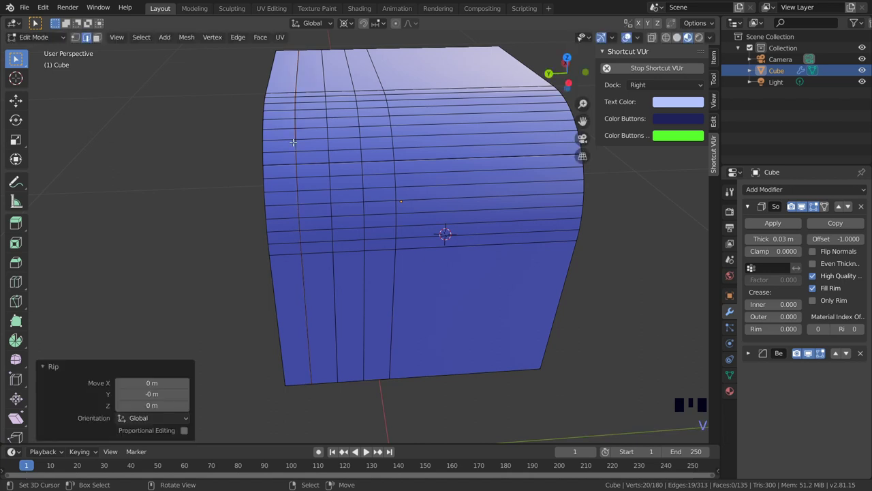
scroll(down, 3)
drag(391, 176, 386, 182)
key(Tab)
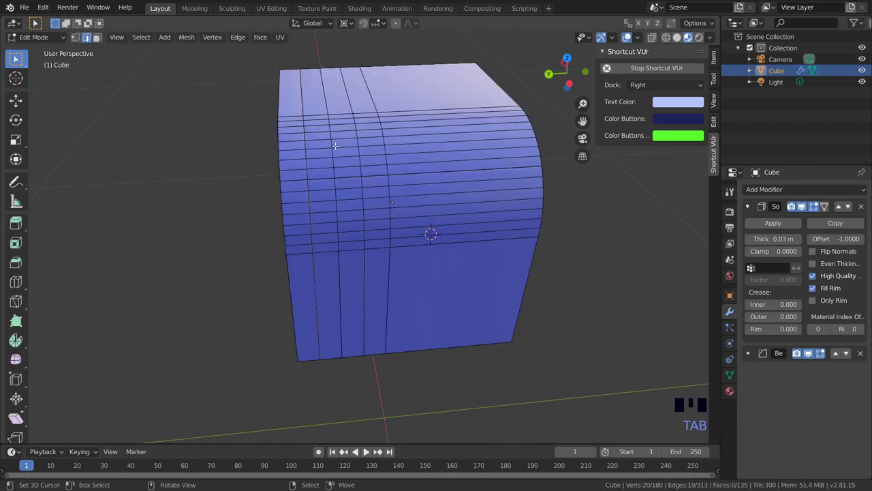
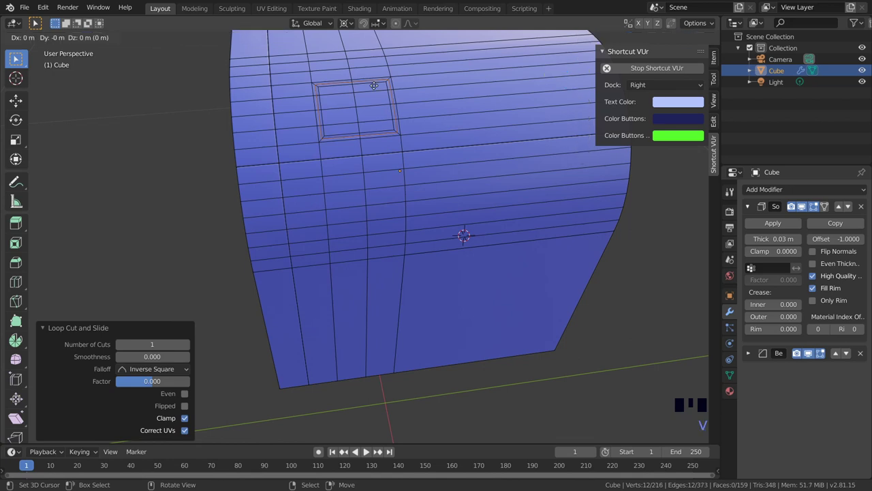
Shrink the circular inset outline on the box's front into a small round groove
drag(422, 111, 396, 120)
scroll(down, 3)
drag(369, 164, 363, 152)
scroll(up, 3)
middle_click(370, 146)
scroll(down, 3)
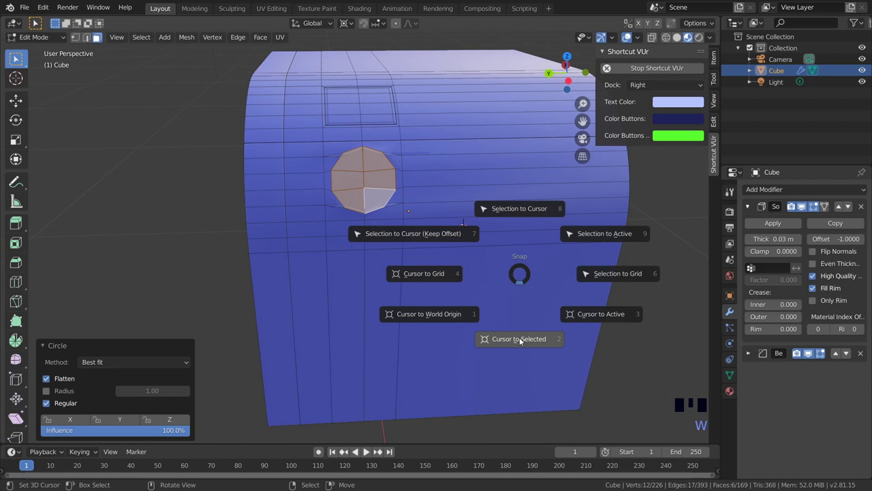
key(shift+s)
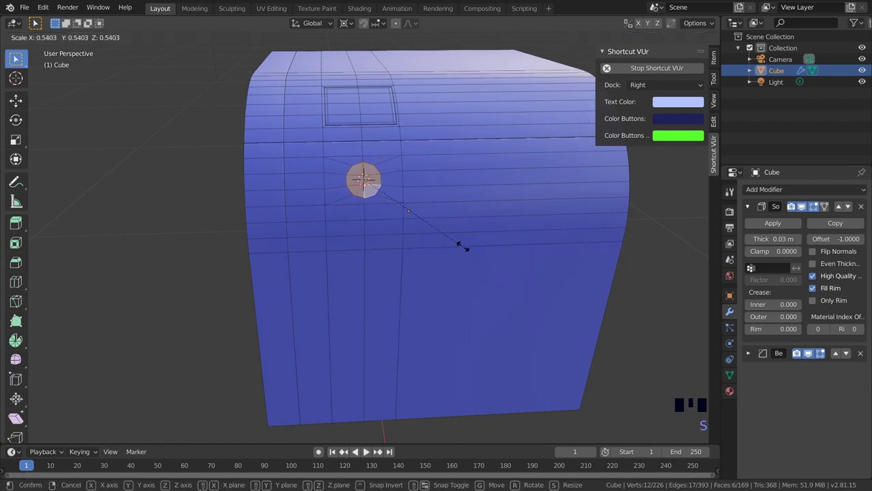
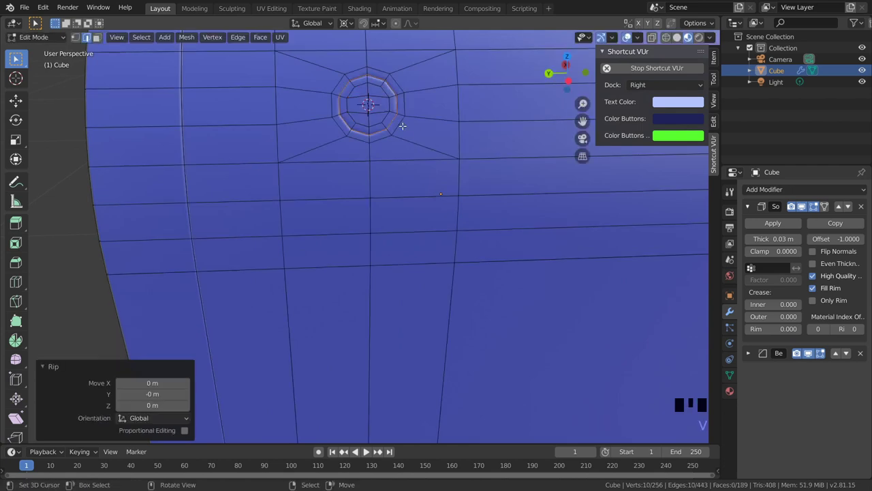
Leave Edit Mode and orbit around the box to inspect the round groove
key(Tab)
scroll(down, 3)
drag(424, 160, 427, 134)
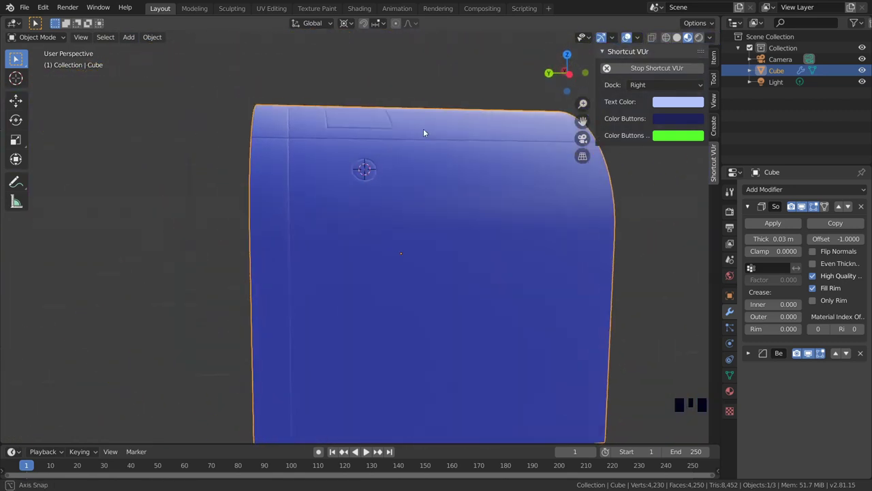
scroll(up, 3)
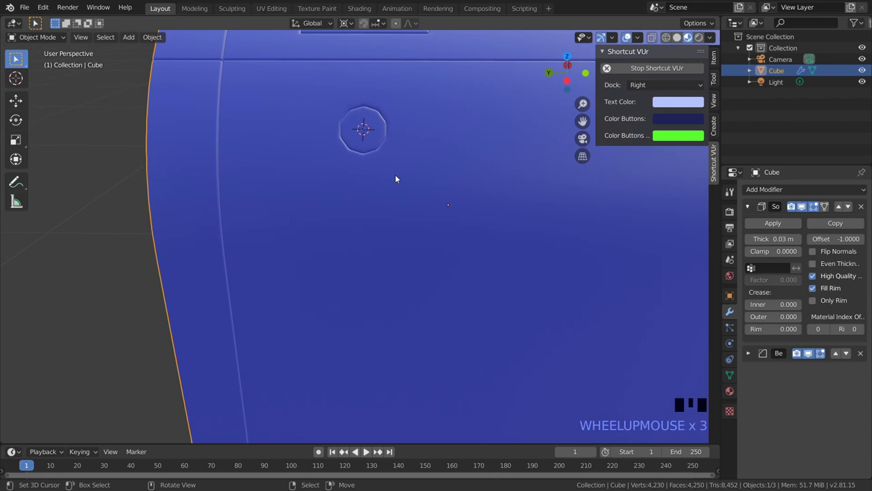
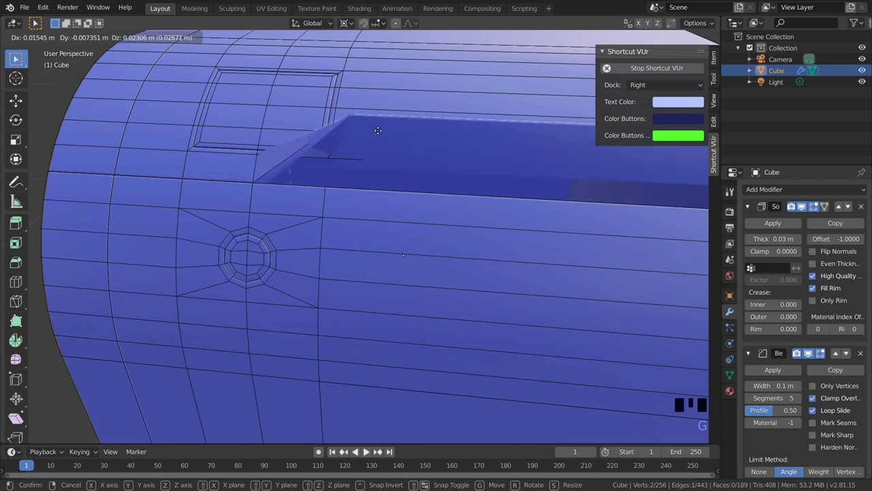
Zoom out to view the finished box with its shifted long slot
scroll(down, 3)
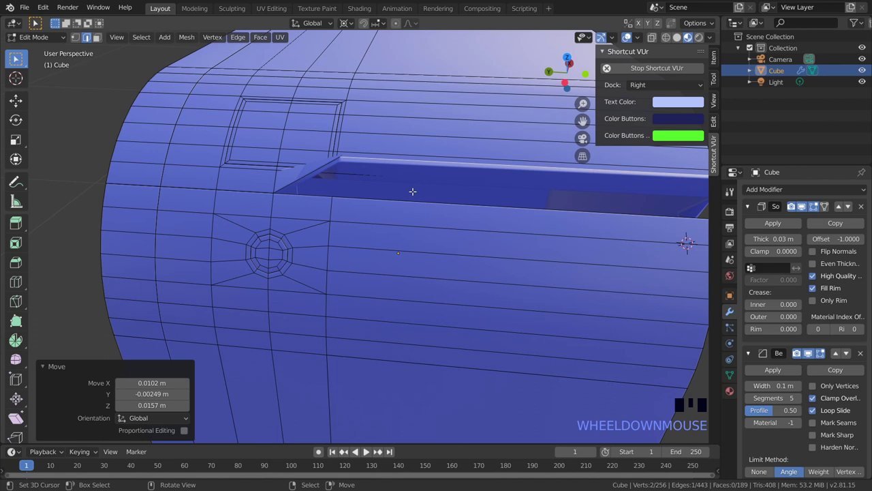
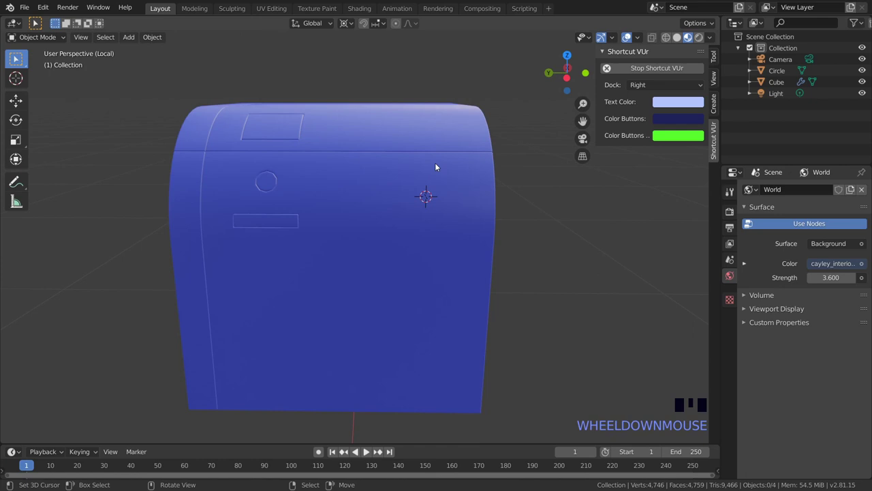
From the side view, add a Circle mesh on the box's front and scale it down to 0.037
key(ctrl+KP_3)
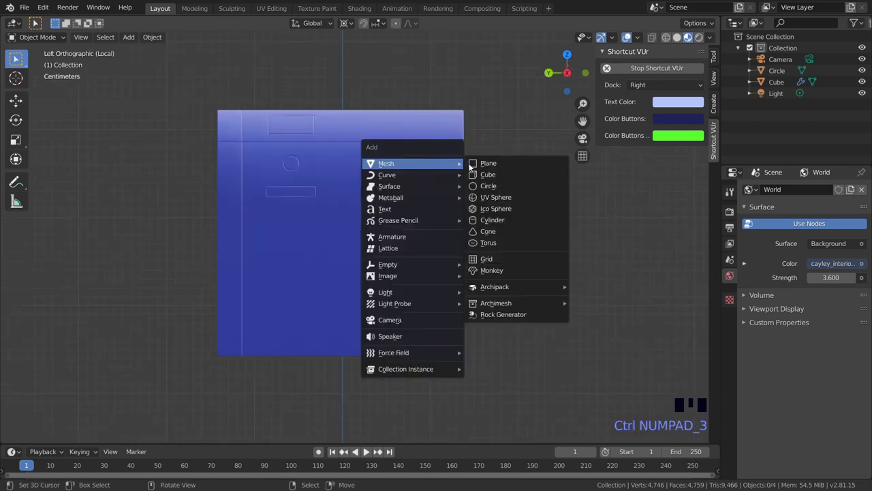
key(shift+a)
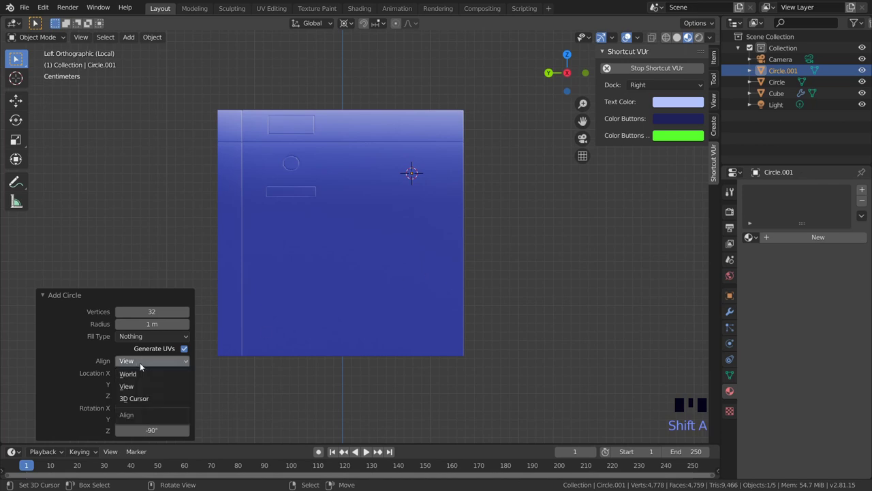
key(s)
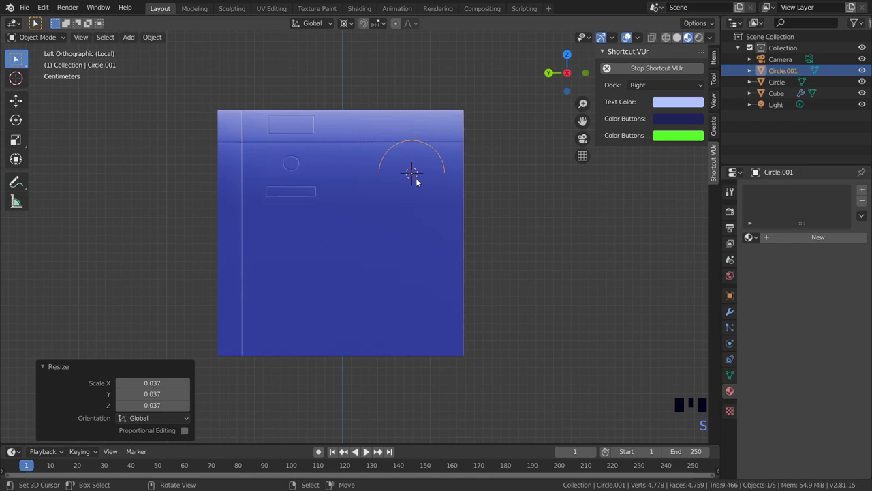
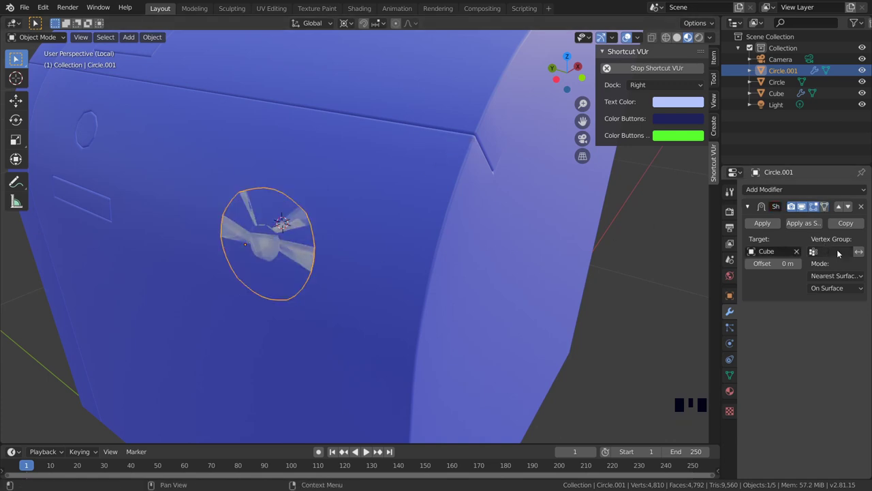
Face the shrinkwrapped circle and move it across the box face into position for the knob
drag(812, 305, 407, 232)
middle_click(406, 232)
scroll(down, 3)
key(g)
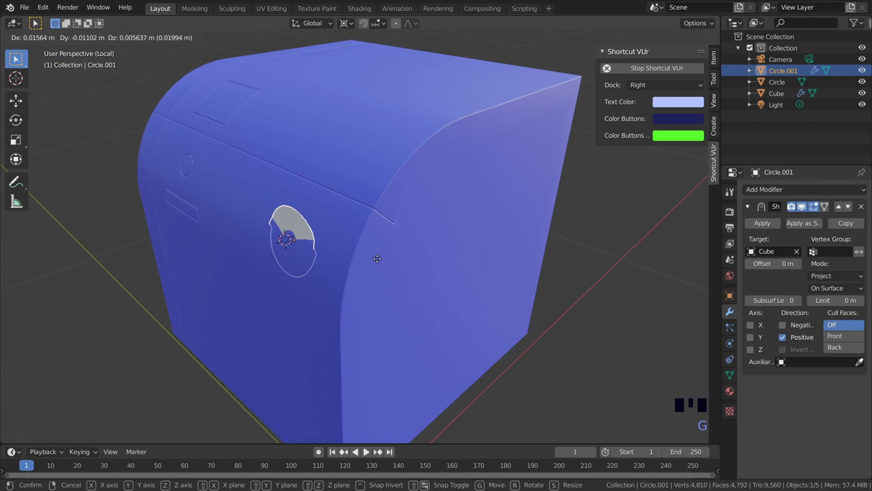
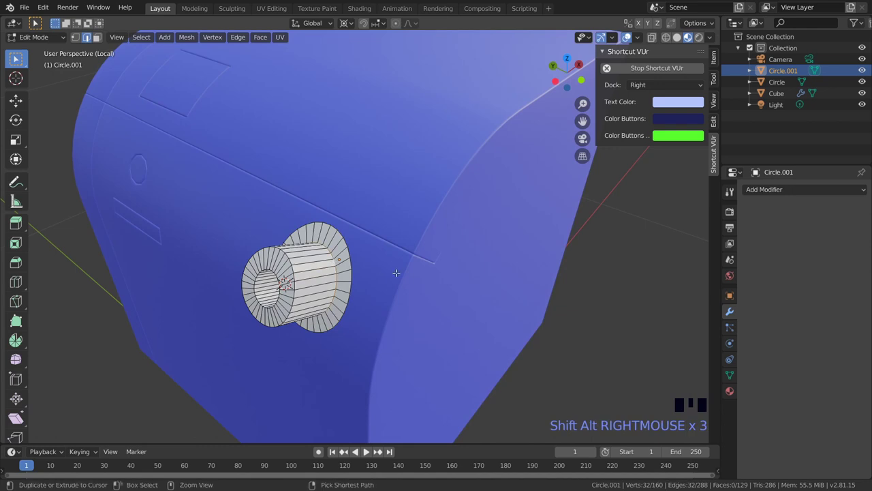
Bevel the knob's flange edge with three segments, then bevel its front rim
key(ctrl+b)
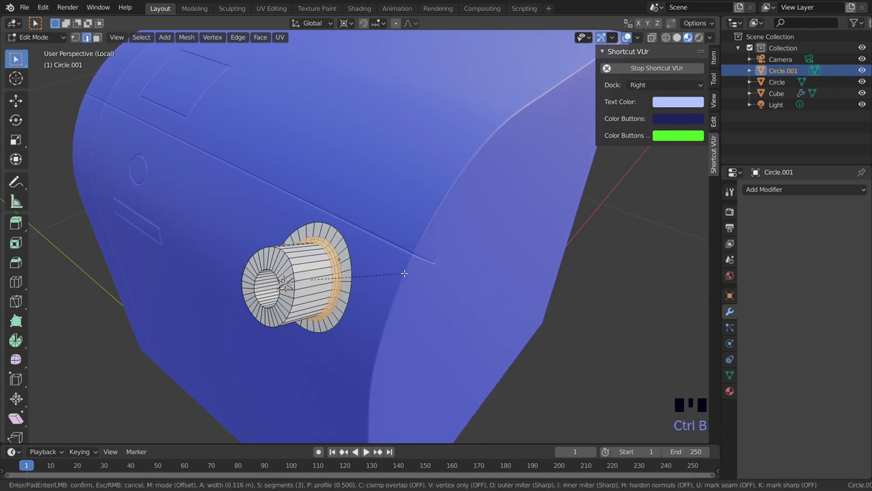
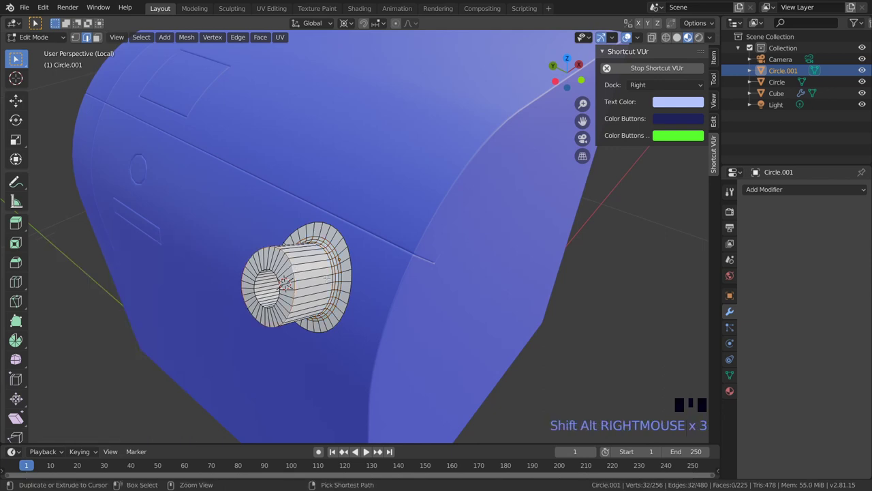
key(ctrl+b)
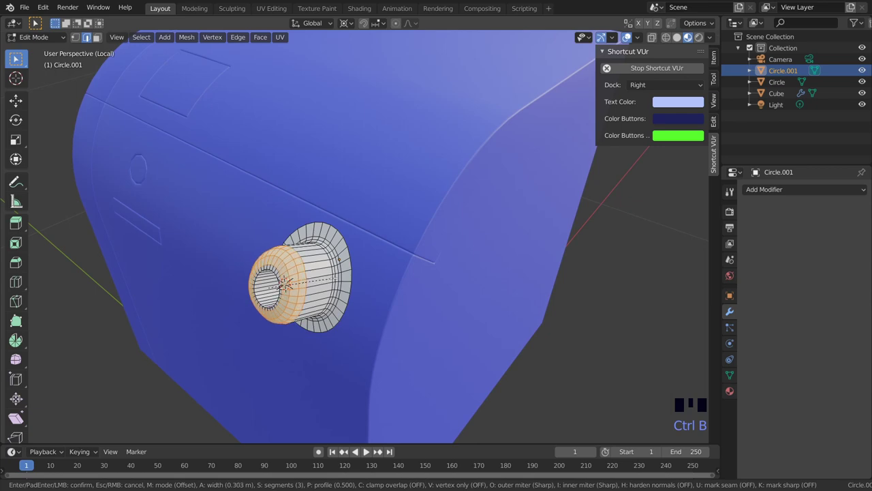
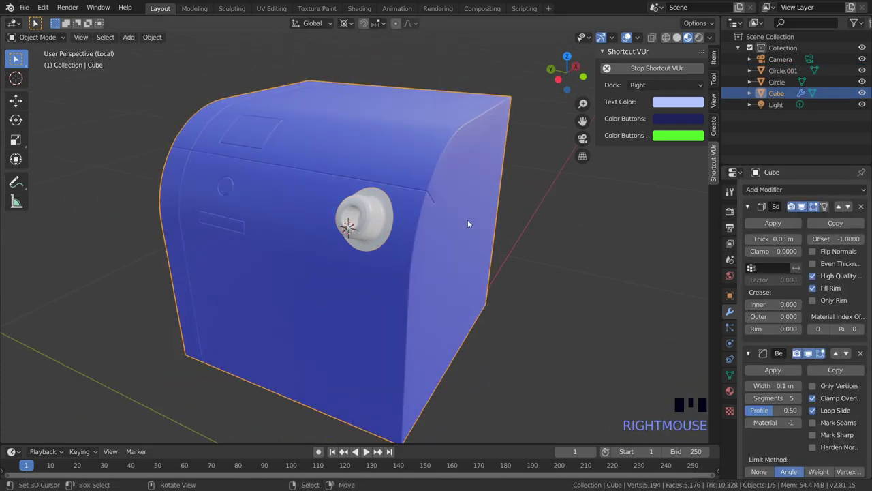
Assign the existing blue material to Circle.001 and enter Edit Mode on its mesh
right_click(375, 214)
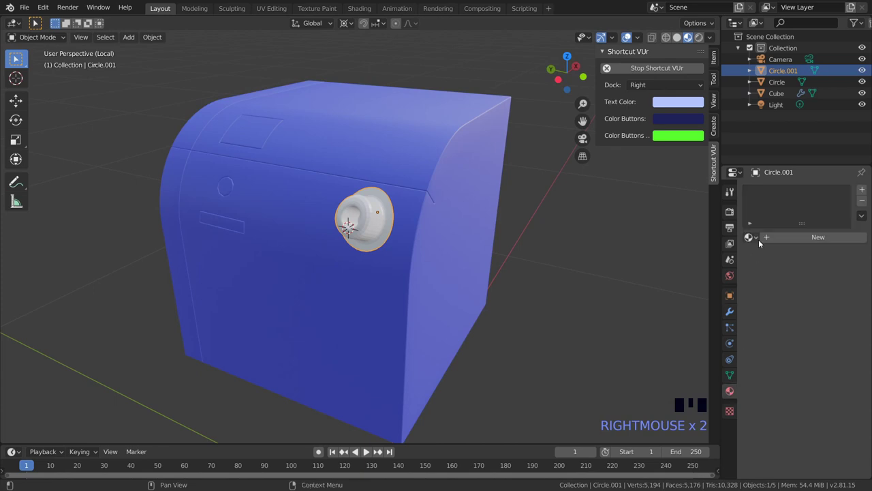
drag(693, 281, 559, 257)
right_click(560, 258)
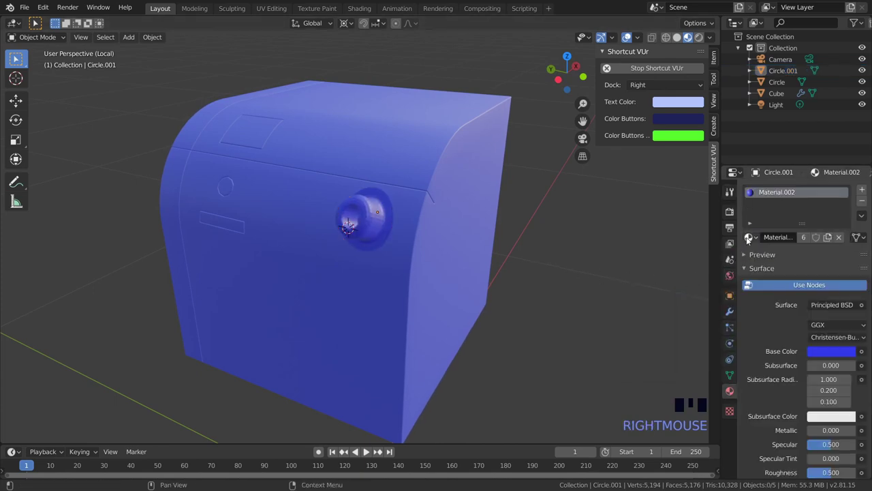
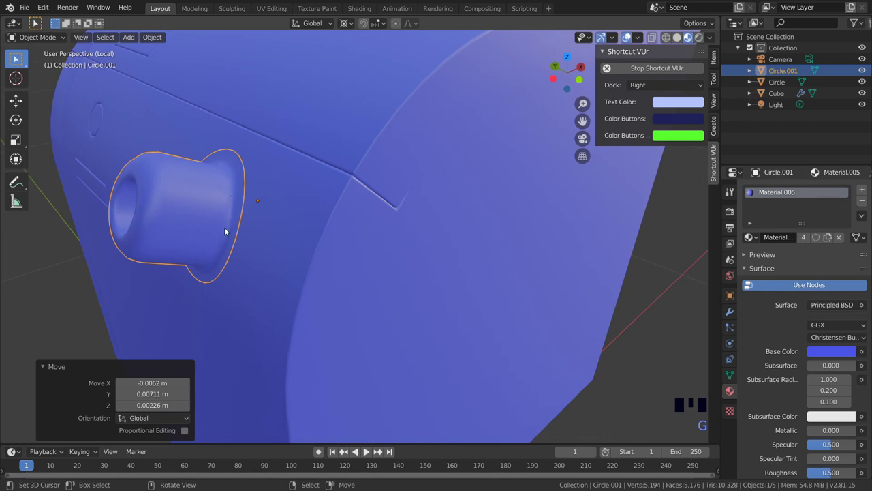
key(Tab)
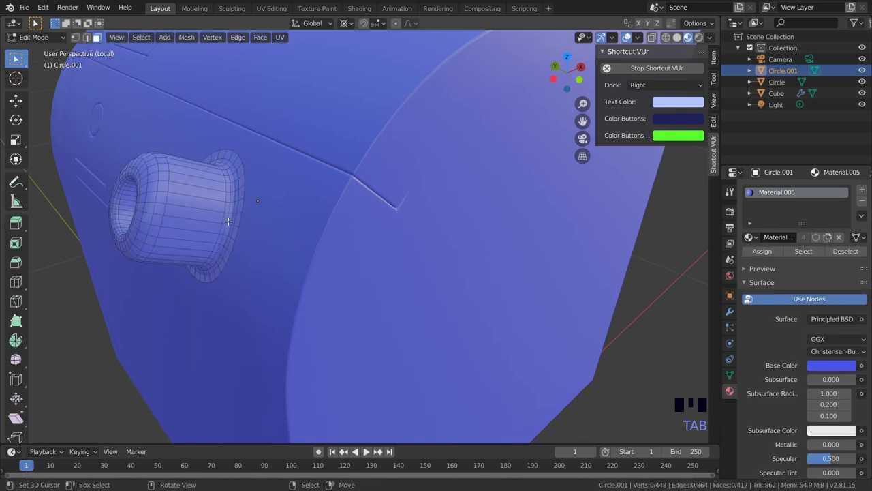